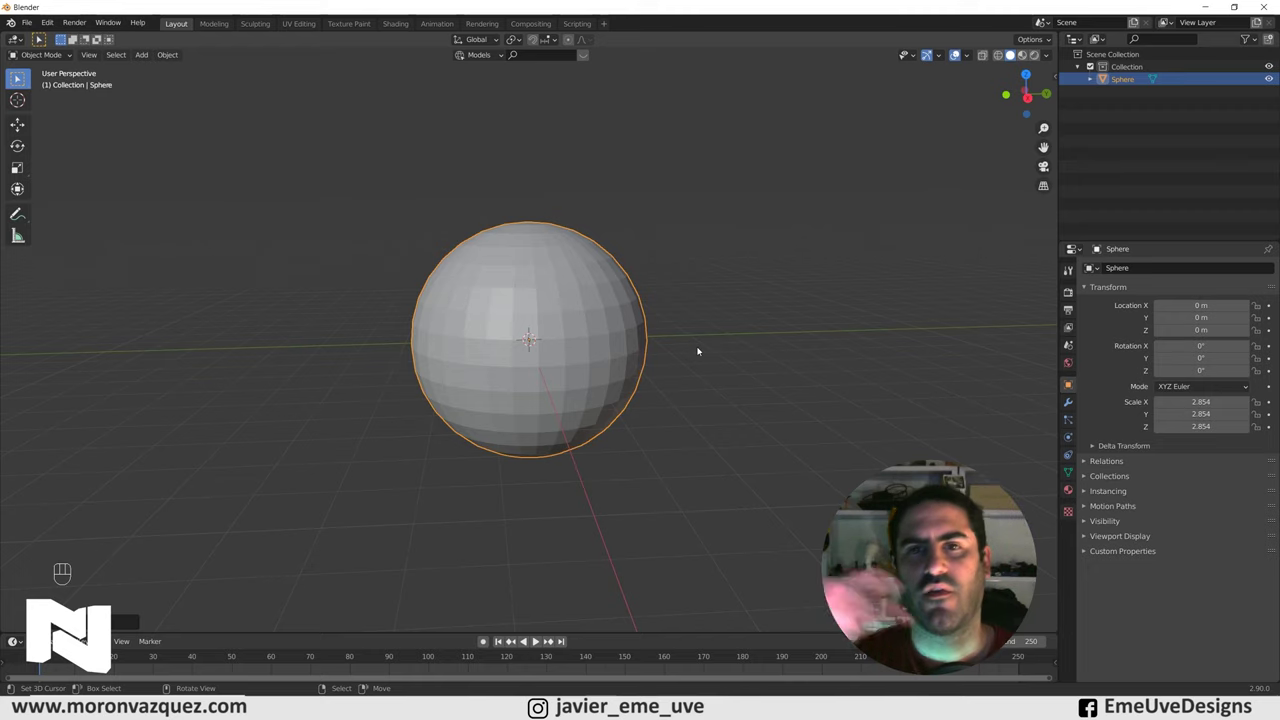
Step: Switch the 3D viewport to Rendered shading, showing the sphere dark and unlit
{"action": "left_click", "coordinate": [647, 382]}
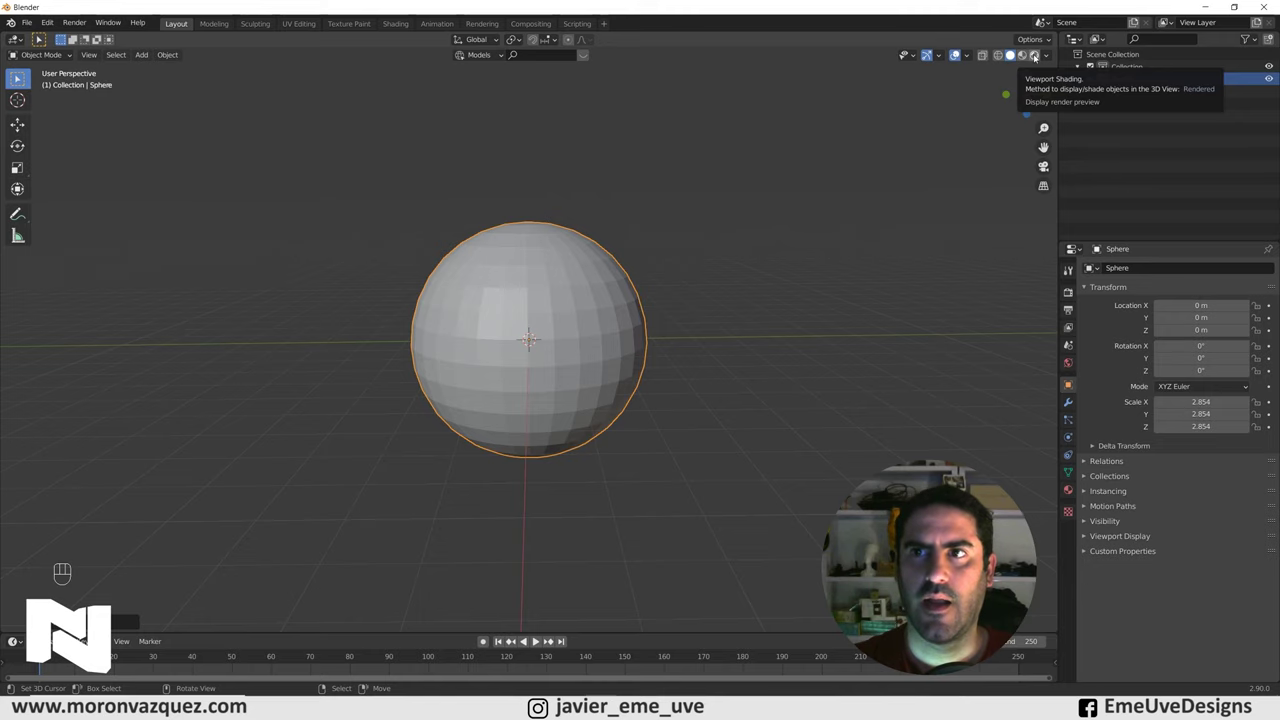
{"action": "left_click", "coordinate": [1038, 57]}
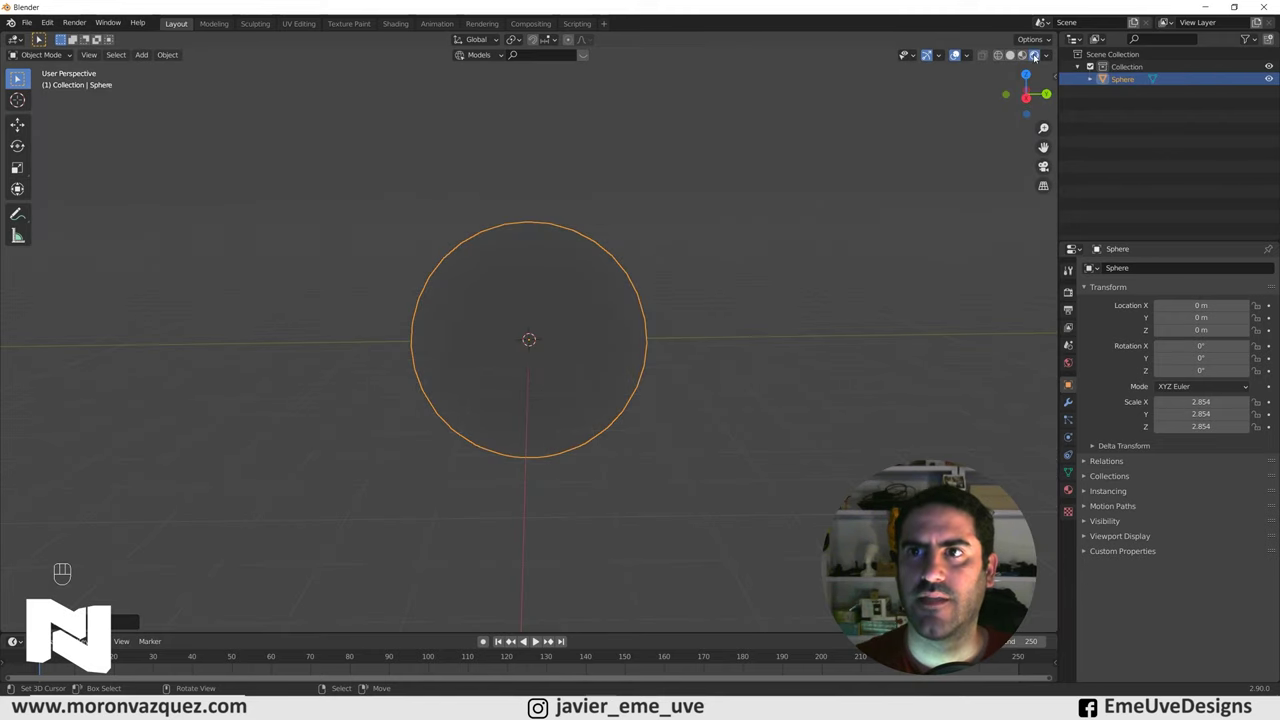
Step: Set the render engine to Cycles with the device on GPU Compute
{"action": "left_click", "coordinate": [1074, 296]}
{"action": "left_click_drag", "start_coordinate": [1194, 268], "coordinate": [1184, 310]}
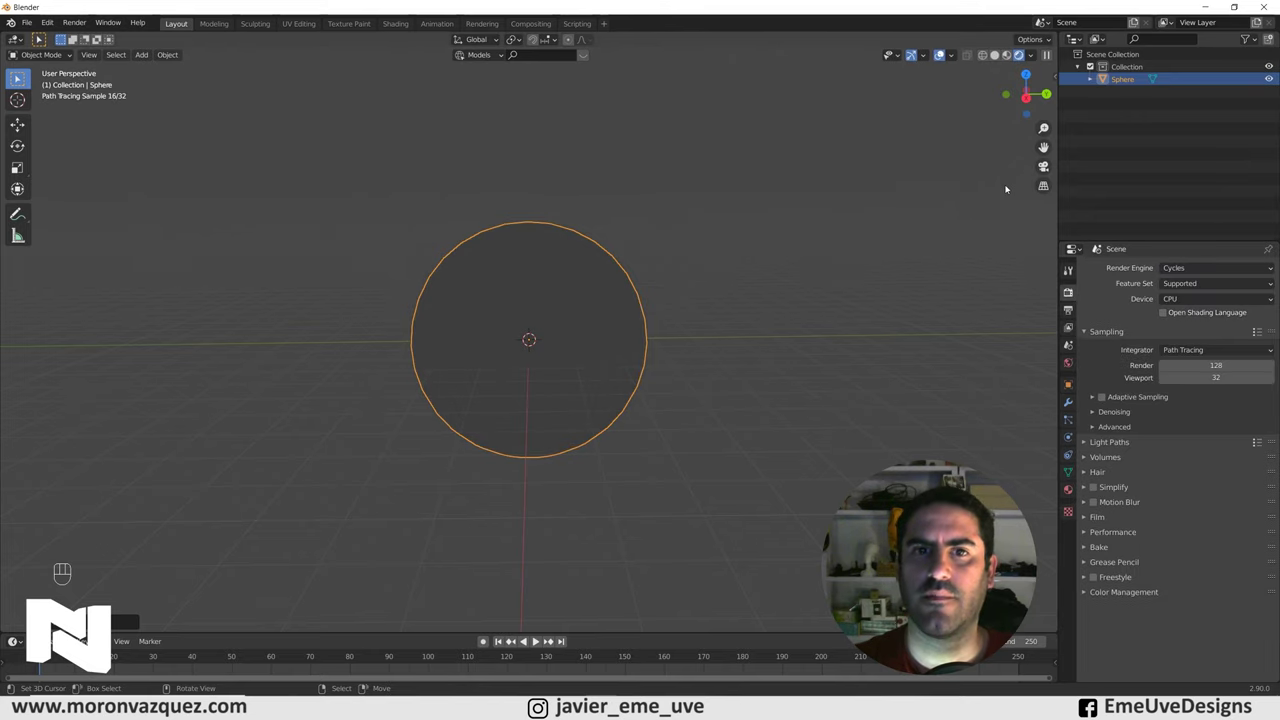
{"action": "left_click_drag", "start_coordinate": [1178, 304], "coordinate": [1184, 330]}
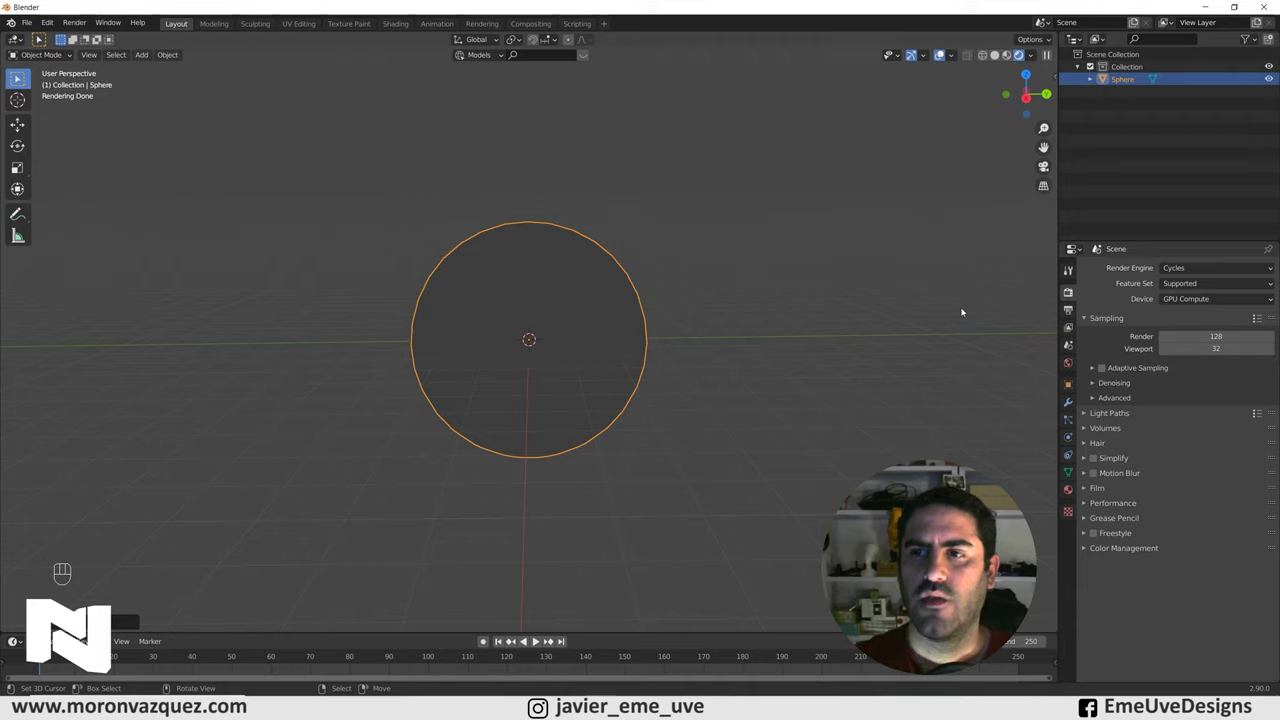
Step: Light the world with an Environment Texture using 'Cielo con nubes buen dia.hdr'
{"action": "left_click", "coordinate": [1073, 366]}
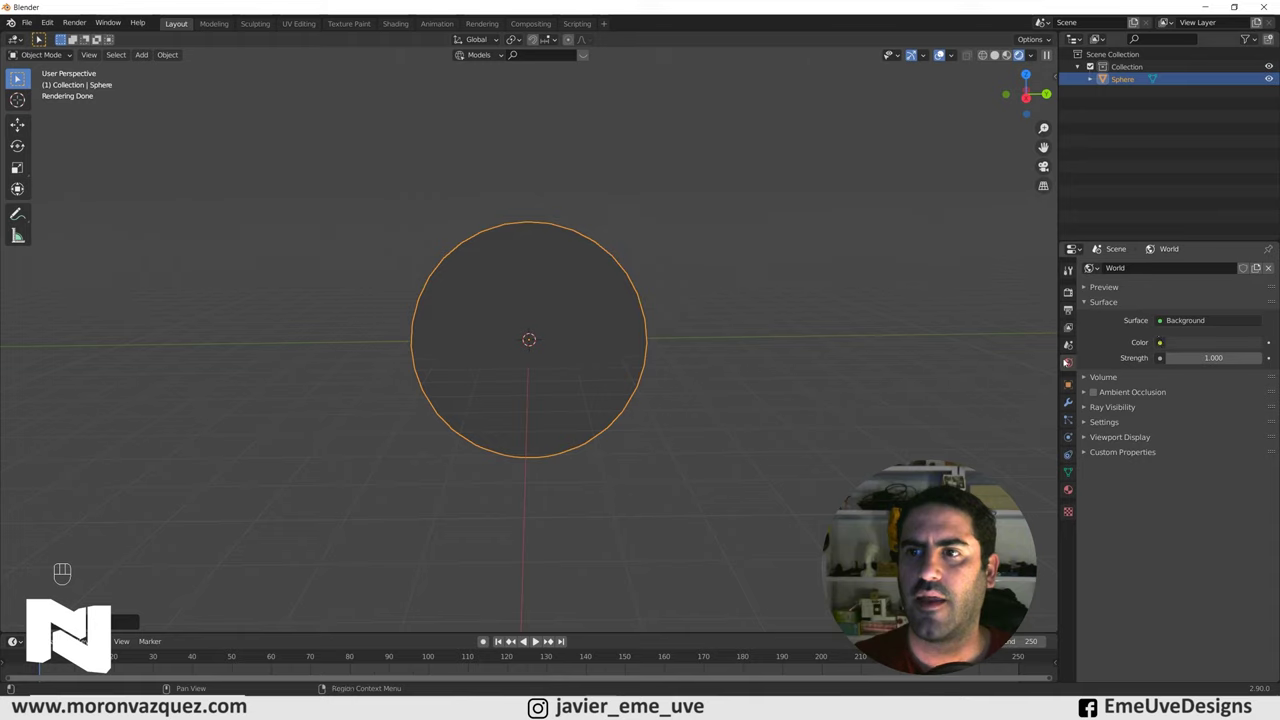
{"action": "left_click_drag", "start_coordinate": [1164, 346], "coordinate": [948, 399]}
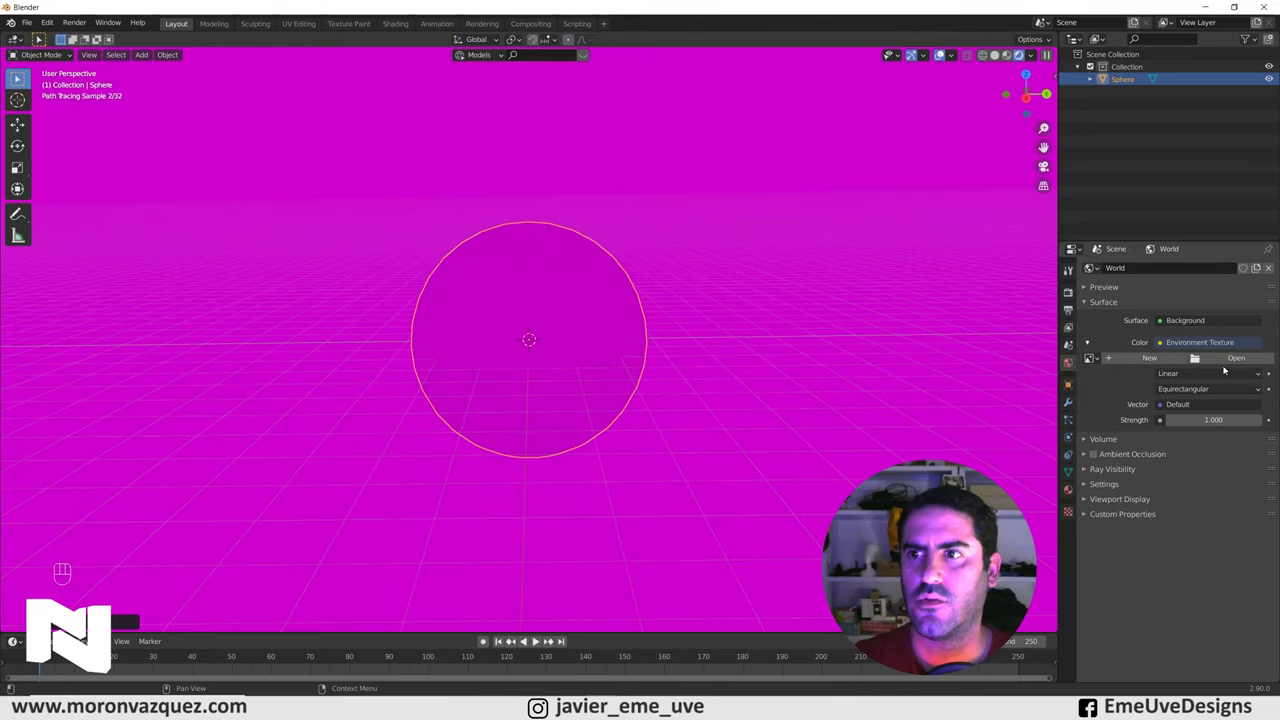
{"action": "left_click", "coordinate": [1238, 361]}
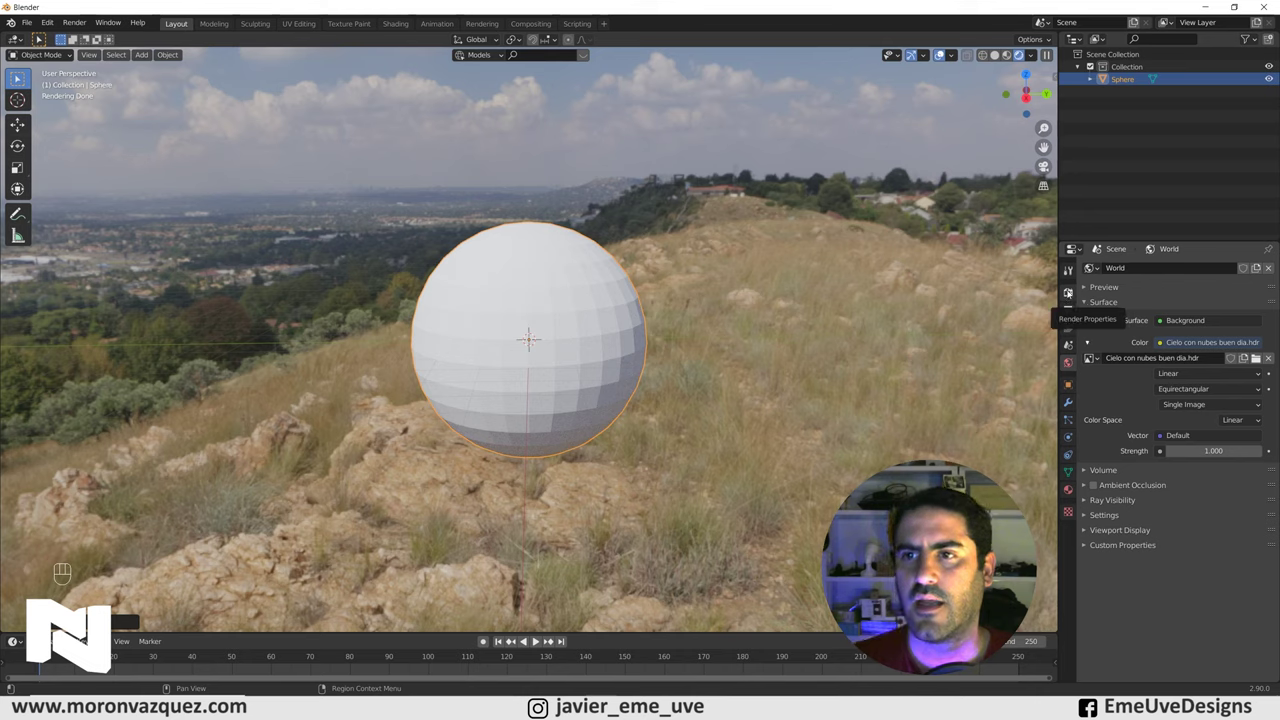
Step: Enable Transparent under Film so the sky backdrop is hidden
{"action": "left_click", "coordinate": [1072, 292]}
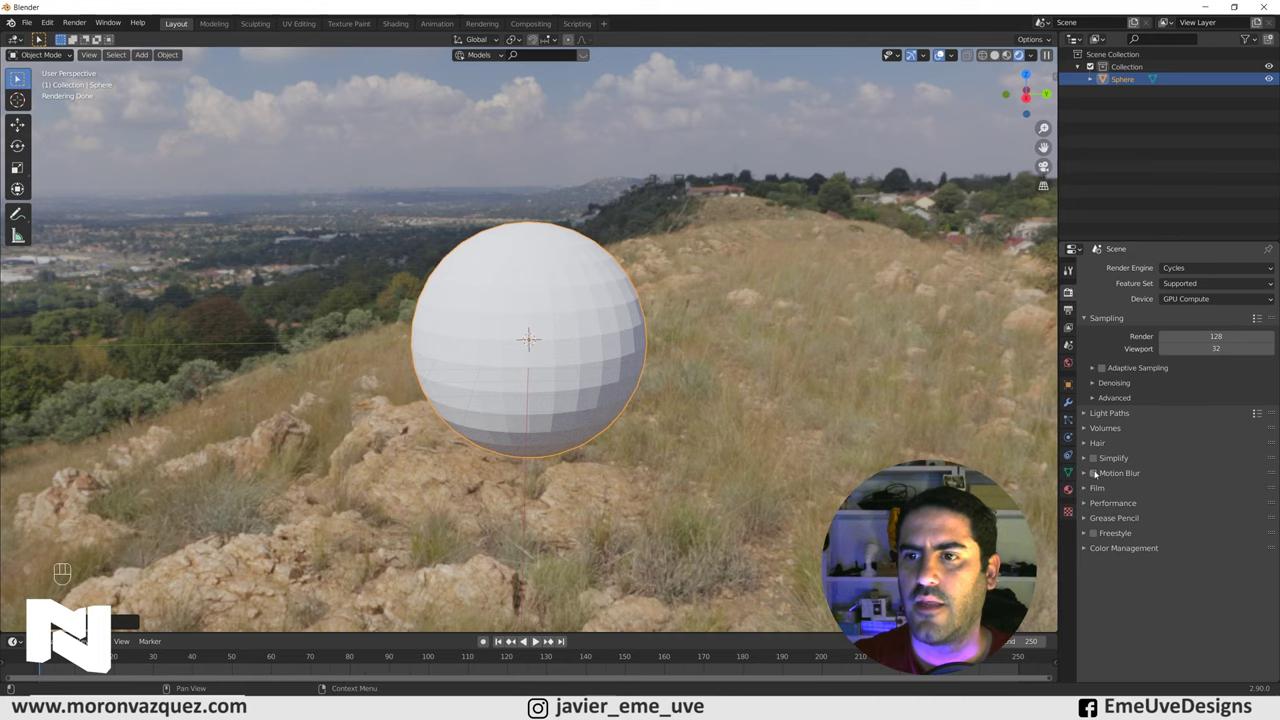
{"action": "left_click", "coordinate": [1088, 494]}
{"action": "left_click", "coordinate": [1106, 582]}
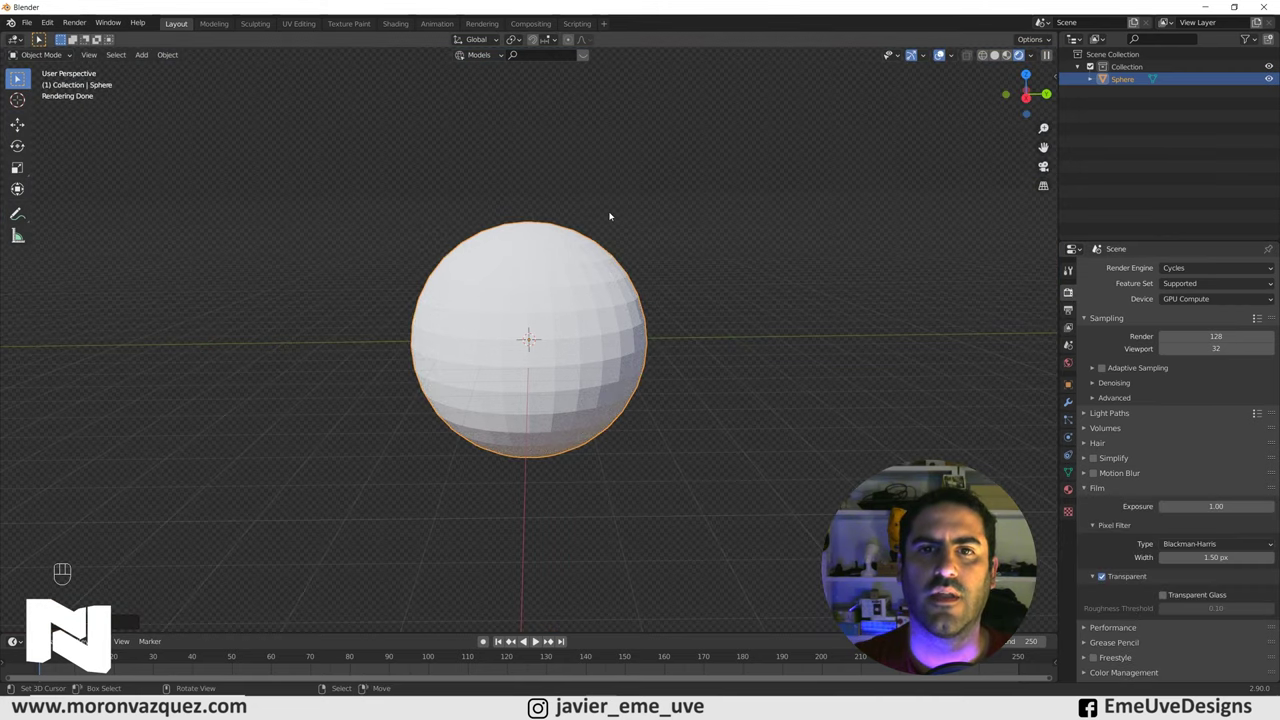
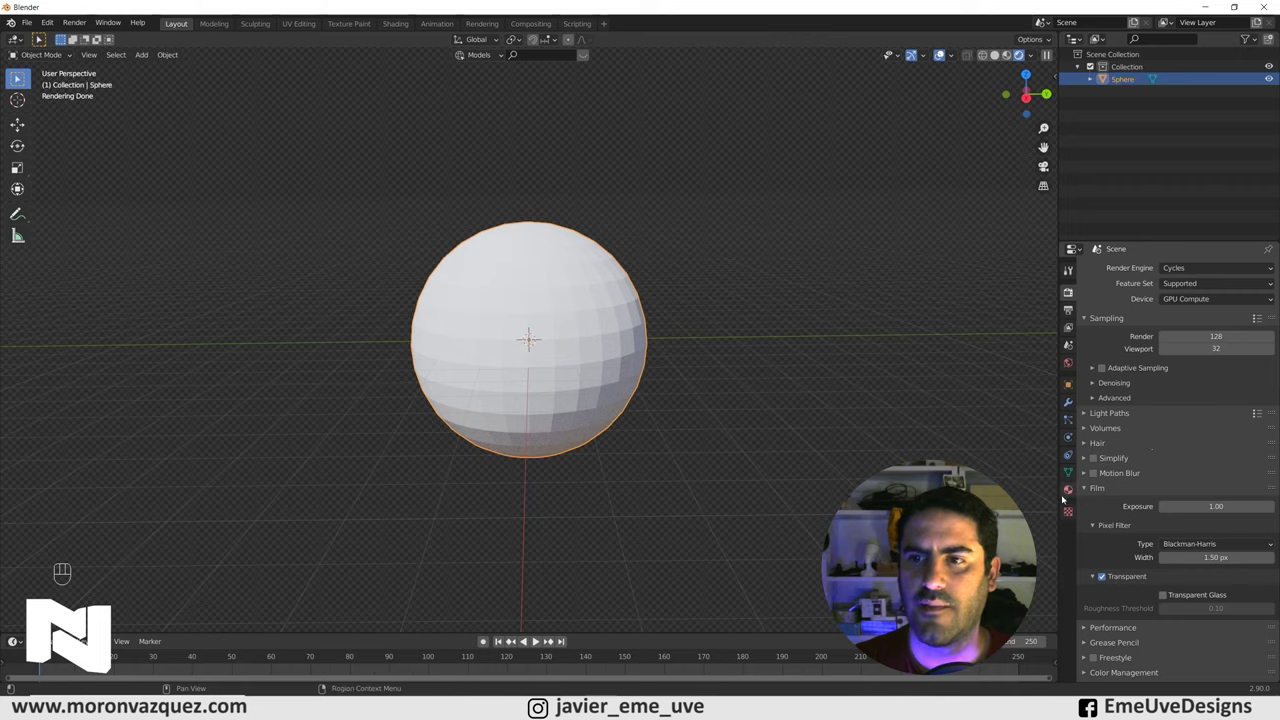
Step: Give the sphere a new Material.001 with a Principled BSDF surface
{"action": "left_click", "coordinate": [1068, 496]}
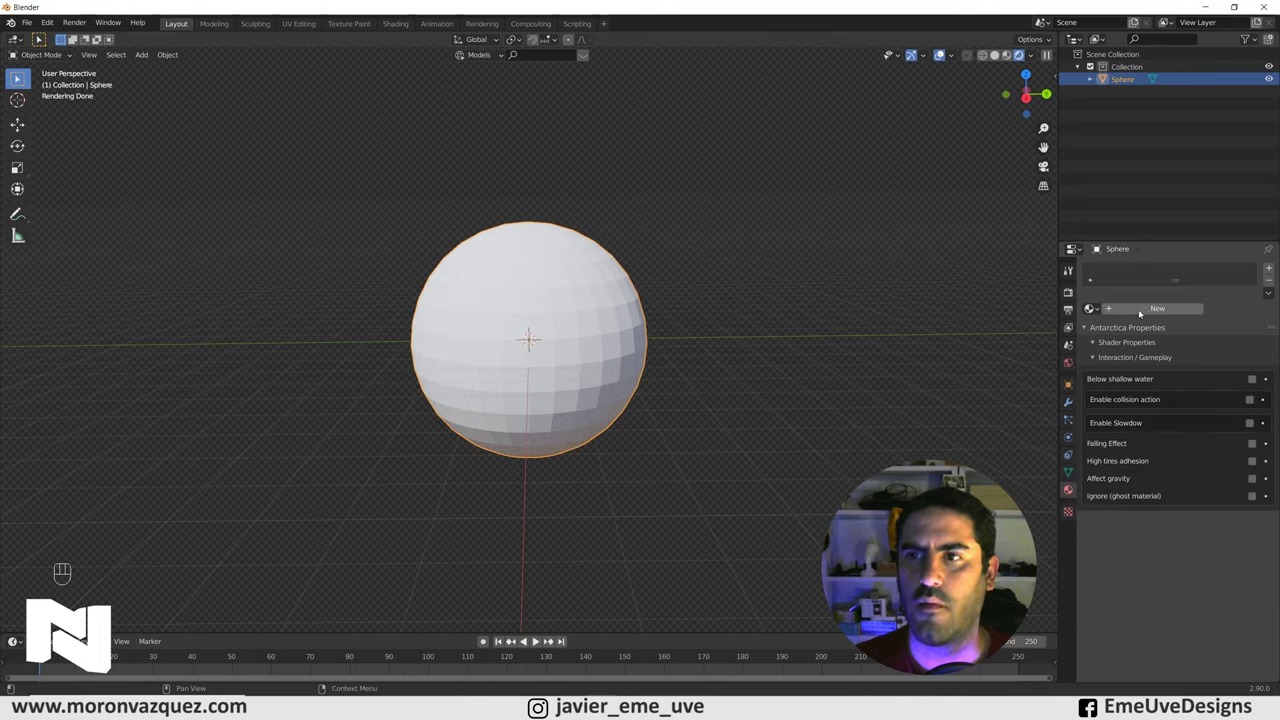
{"action": "left_click", "coordinate": [1144, 312]}
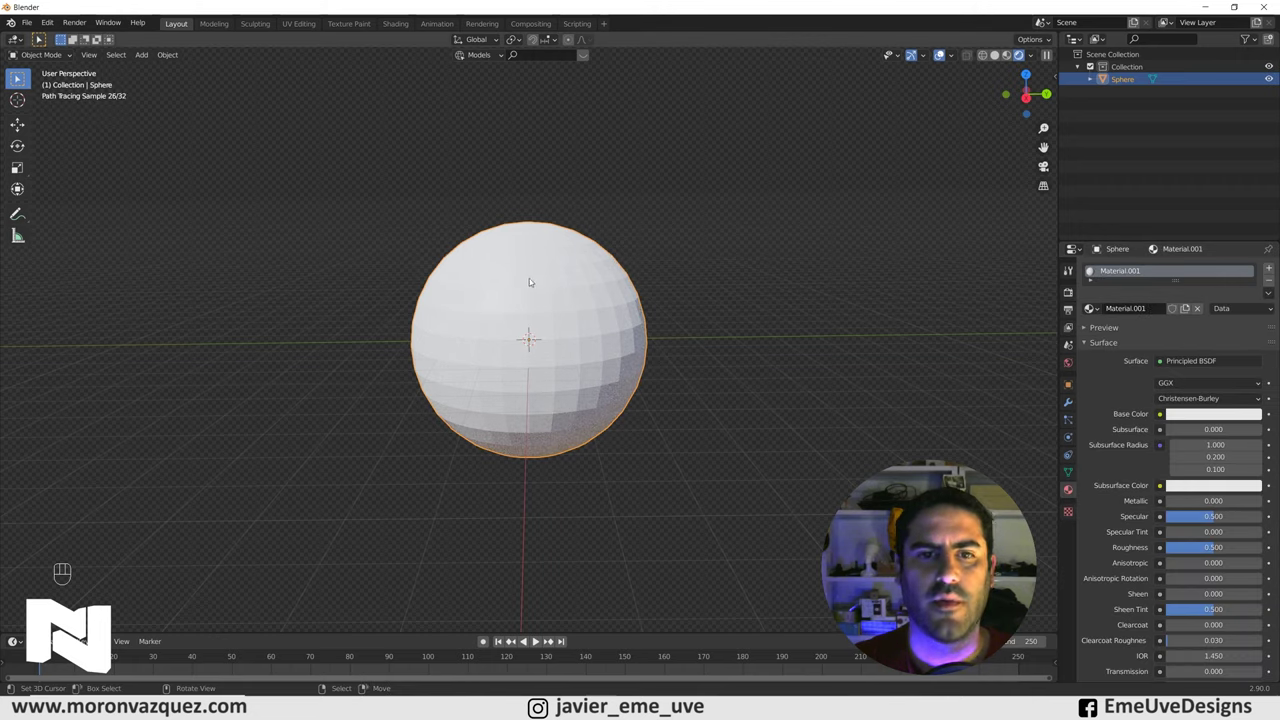